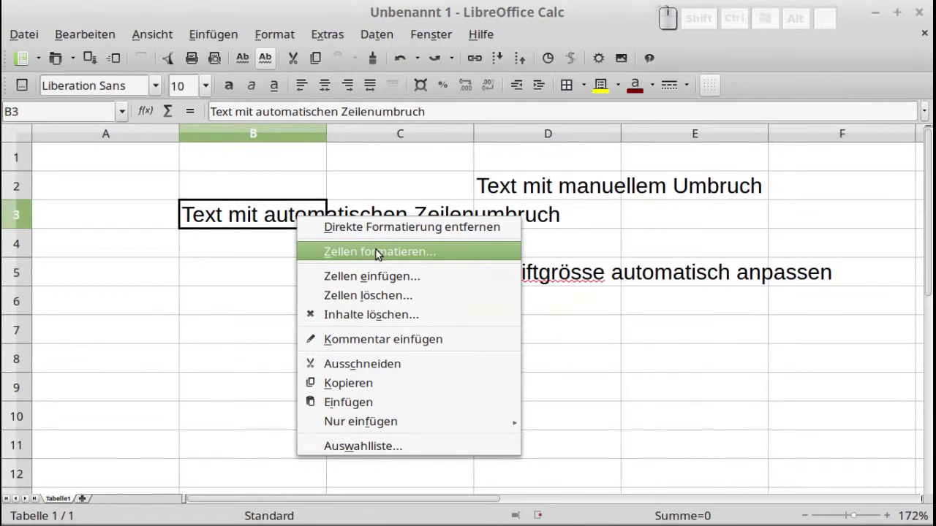
# Step: Enable Automatischer Zeilenumbruch for cell B3 in the Zellen formatieren Ausrichtung settings
pyautogui.click(254, 219)
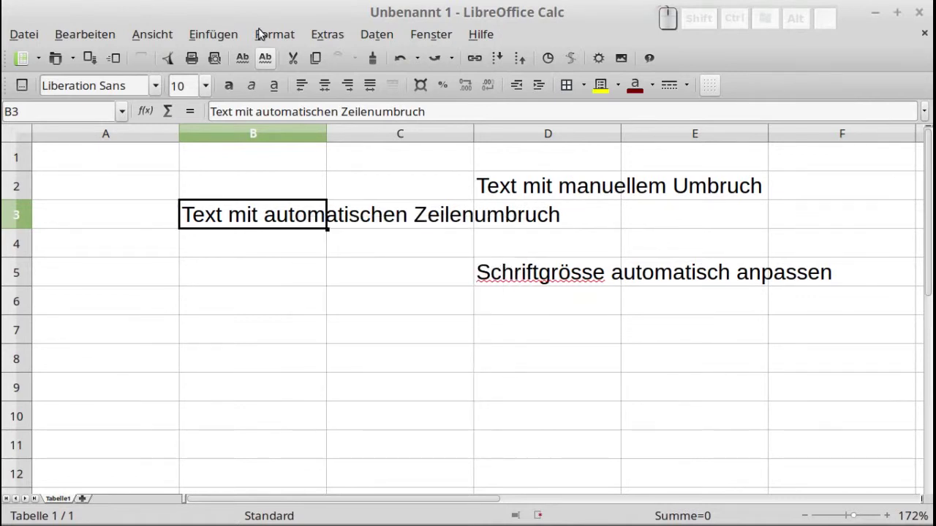
pyautogui.click(279, 37)
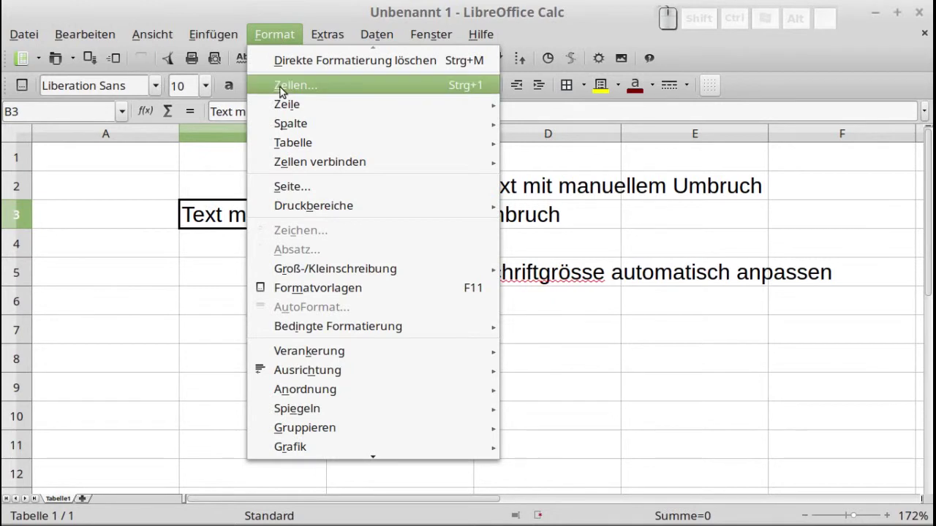
pyautogui.click(283, 88)
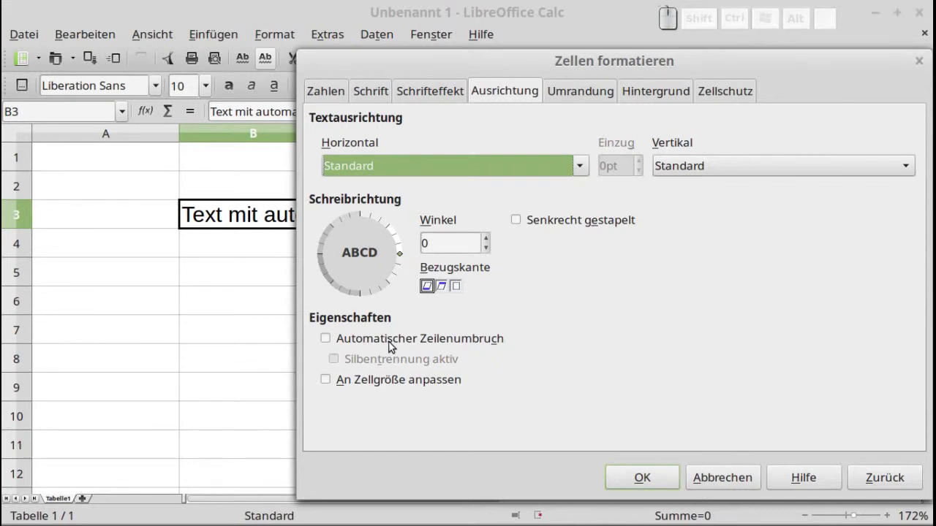
pyautogui.click(383, 345)
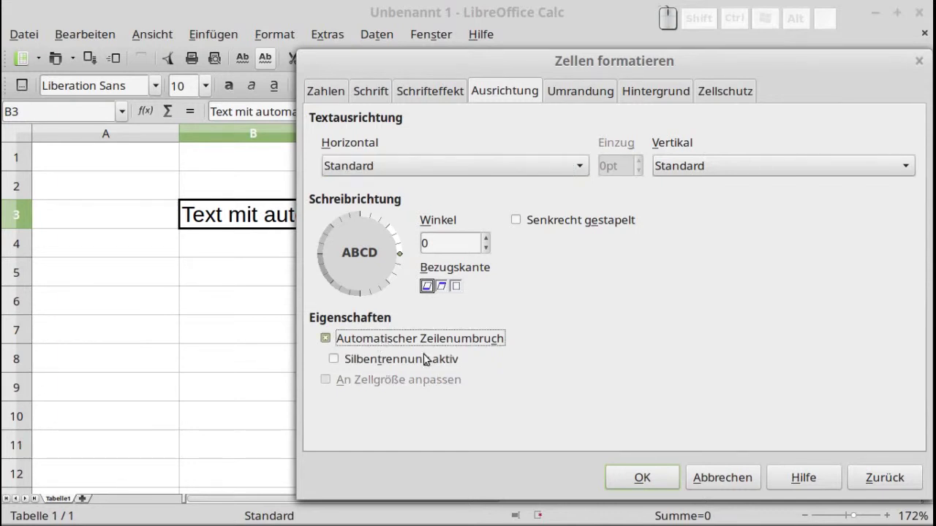
pyautogui.click(632, 477)
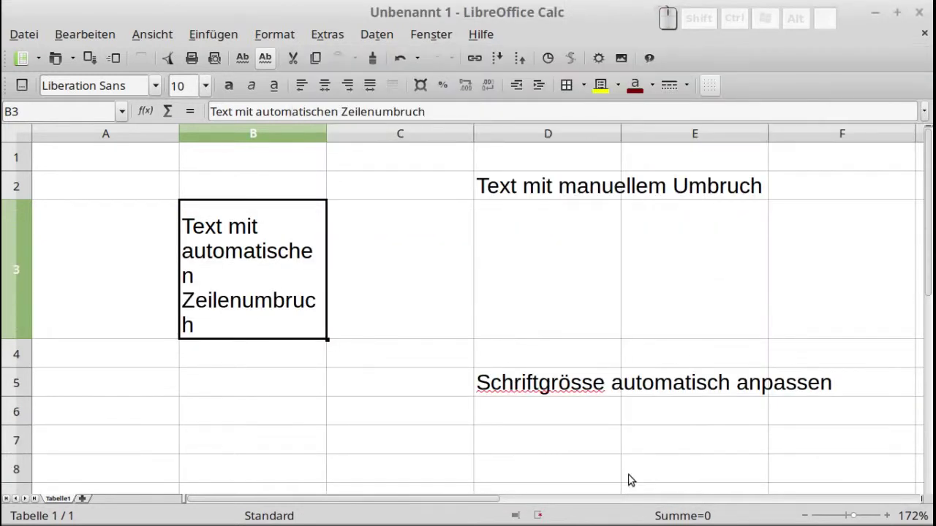
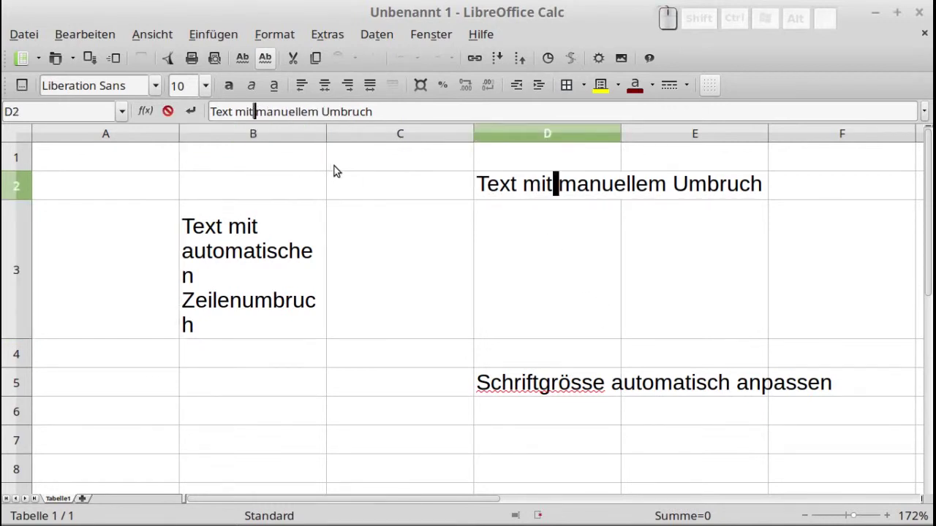
# Step: Replace the space after 'mit' in D2 with a manual line break (Ctrl+Enter)
pyautogui.press('BackSpace')
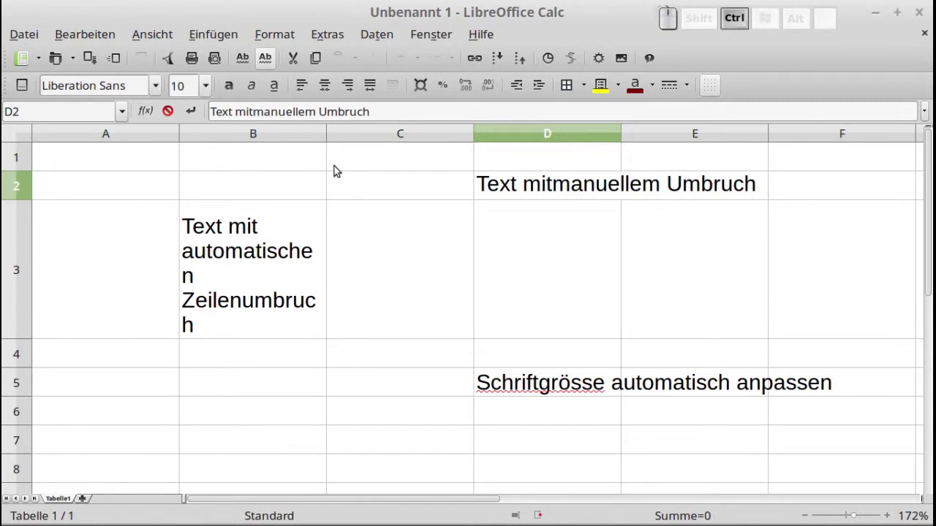
pyautogui.press('ctrl+Return')
pyautogui.press('Return')
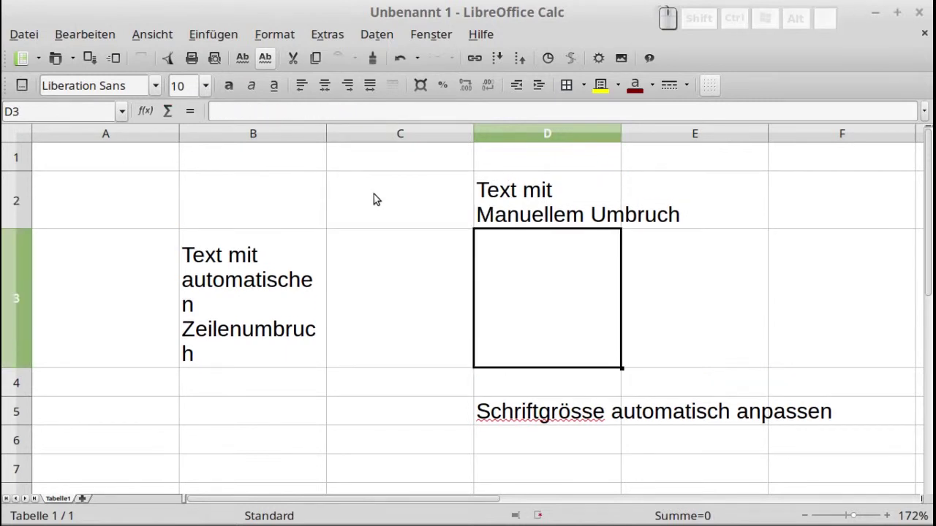
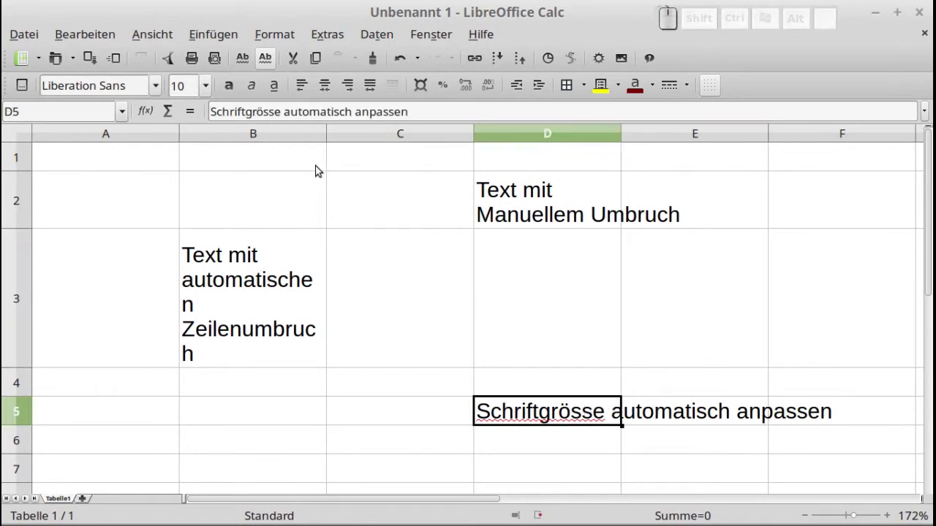
# Step: Enable An Zellgröße anpassen for cell D5 so its text shrinks to fit
pyautogui.click(281, 32)
pyautogui.click(283, 88)
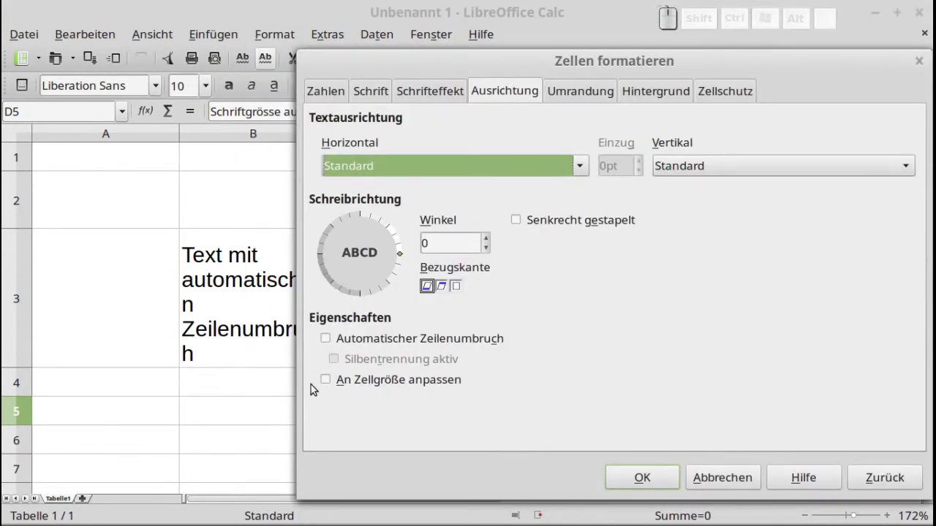
pyautogui.click(334, 385)
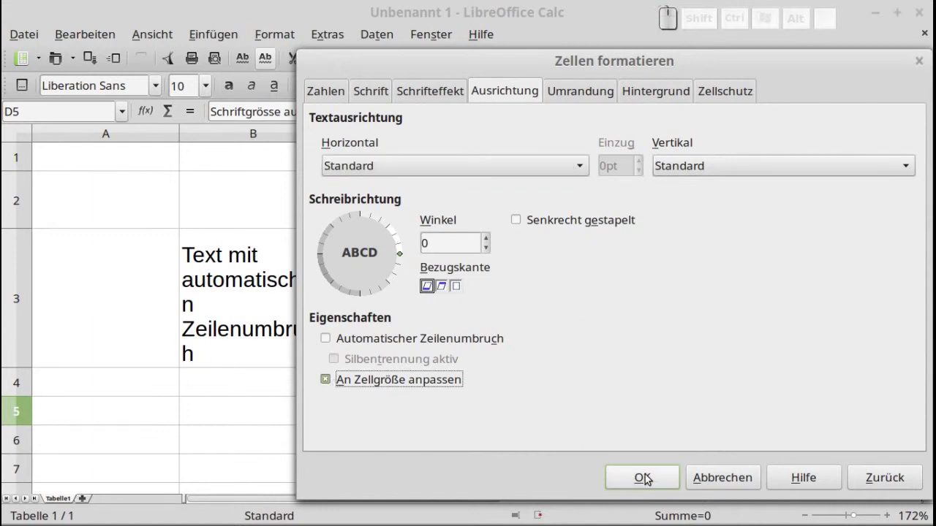
pyautogui.click(650, 480)
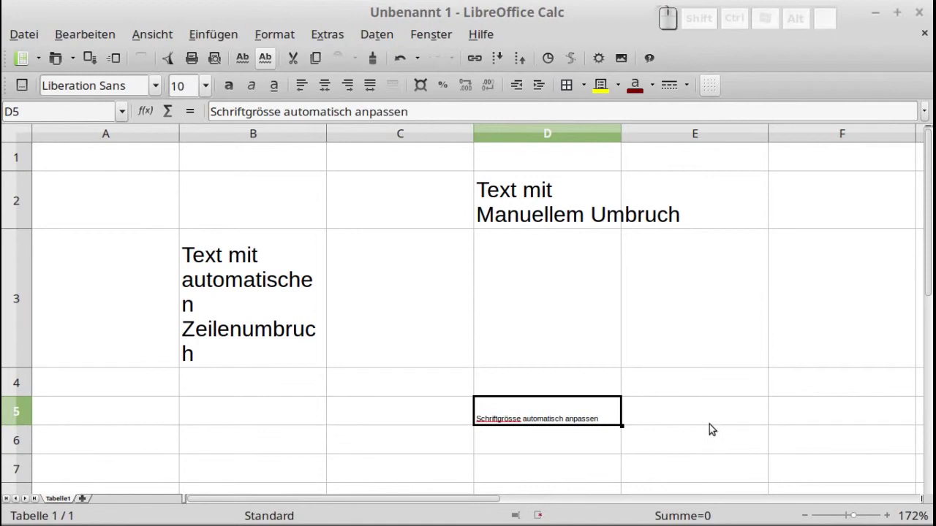